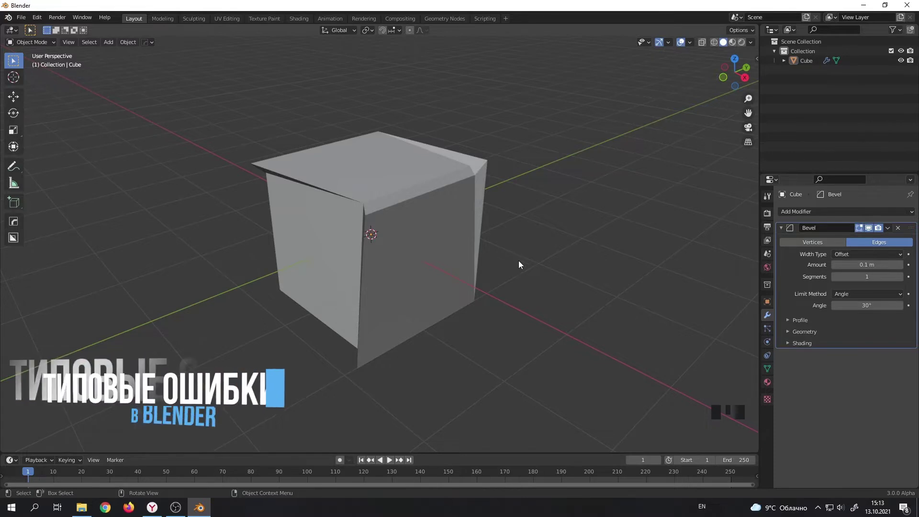
# Orbit the view around the broken bevelled cube to inspect its jagged faces.
pyautogui.moveTo(536, 264); pyautogui.dragTo(715, 381)
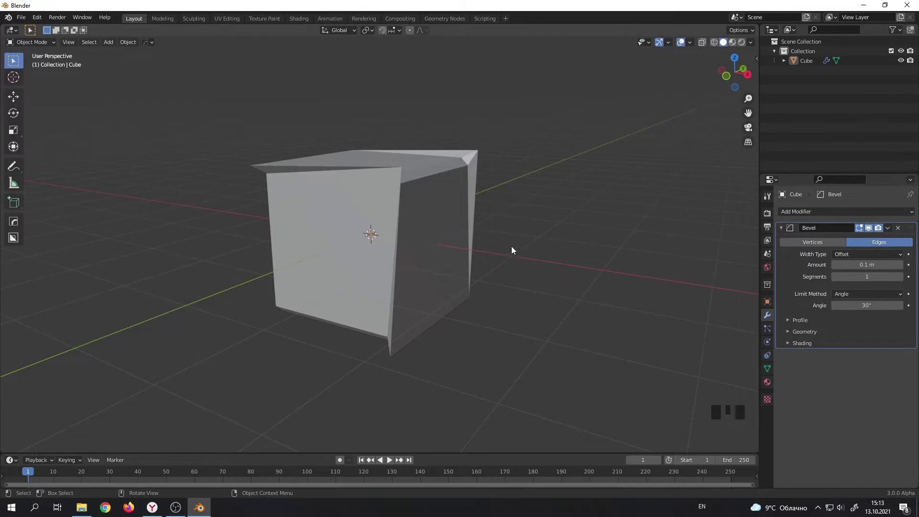
pyautogui.moveTo(518, 251); pyautogui.dragTo(595, 256)
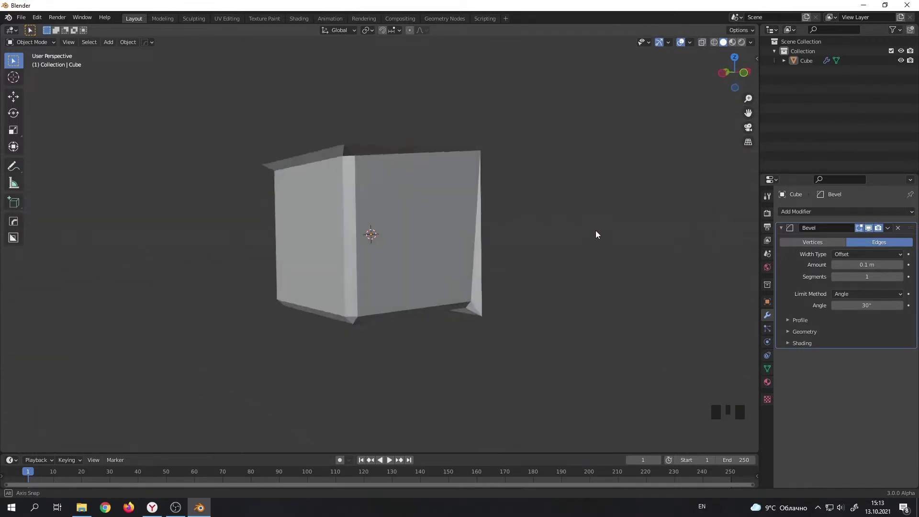
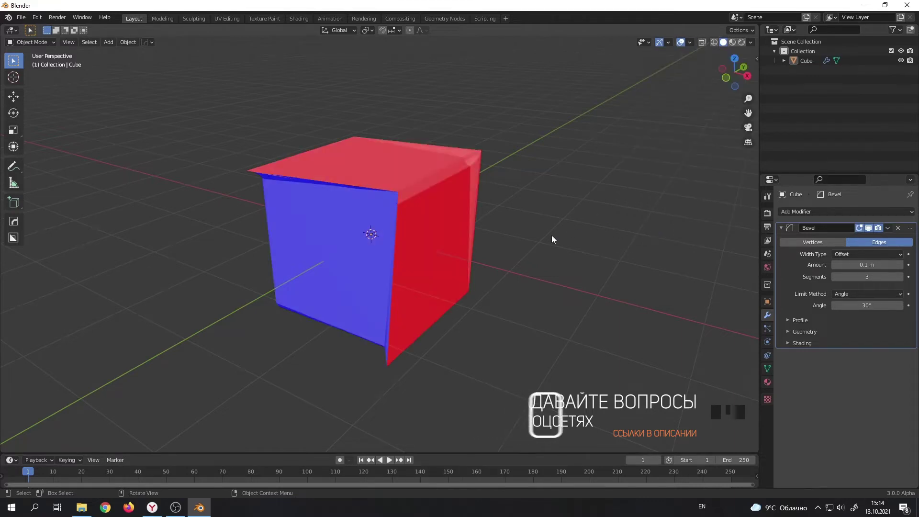
# Recalculate the cube's normals outward (Shift+N) and return to Object Mode.
pyautogui.moveTo(556, 244); pyautogui.dragTo(690, 217)
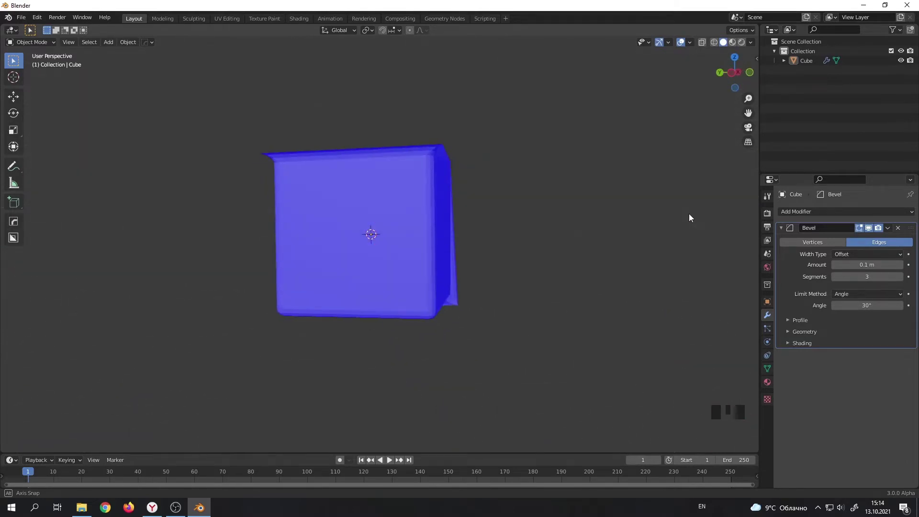
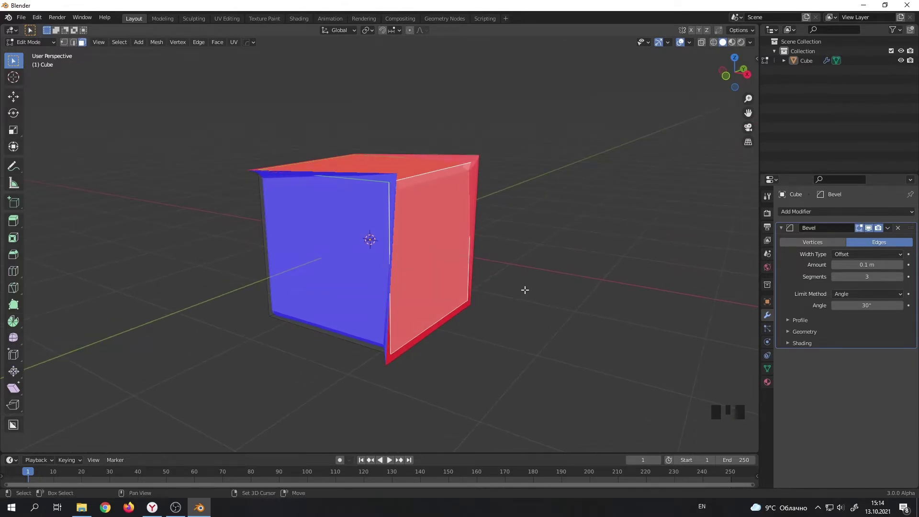
pyautogui.press('shift+n')
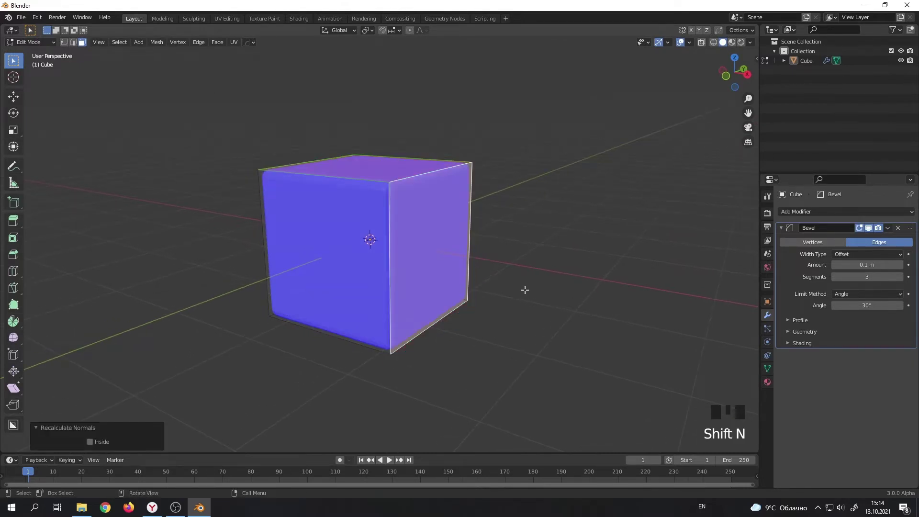
pyautogui.press('Tab')
# Turn off the Face Orientation overlay and inspect the now-rounded bevel.
pyautogui.moveTo(495, 304); pyautogui.dragTo(693, 47)
pyautogui.moveTo(693, 47); pyautogui.dragTo(633, 220)
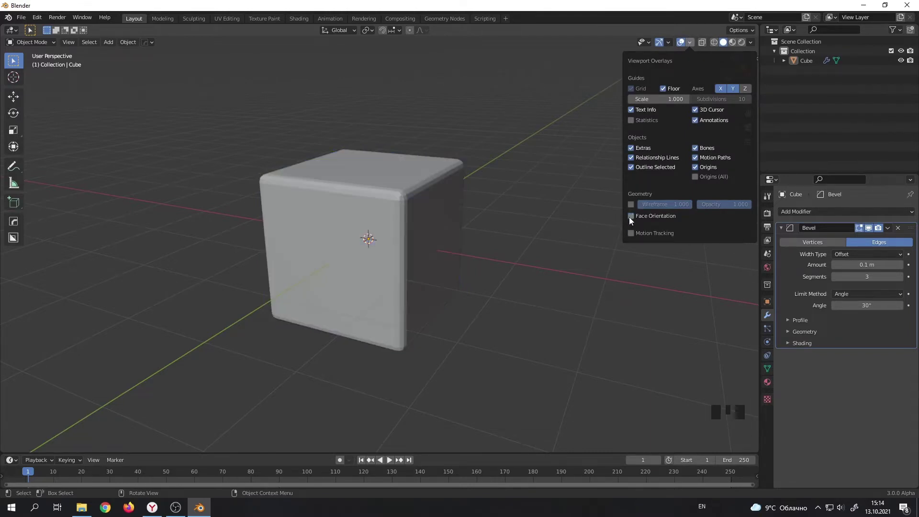
pyautogui.moveTo(580, 211); pyautogui.dragTo(479, 233)
pyautogui.scroll(-3)
pyautogui.moveTo(482, 241); pyautogui.dragTo(475, 243)
pyautogui.scroll(3)
# Rescale the whole mesh larger in Edit Mode to see how bevel width reacts.
pyautogui.press('Tab')
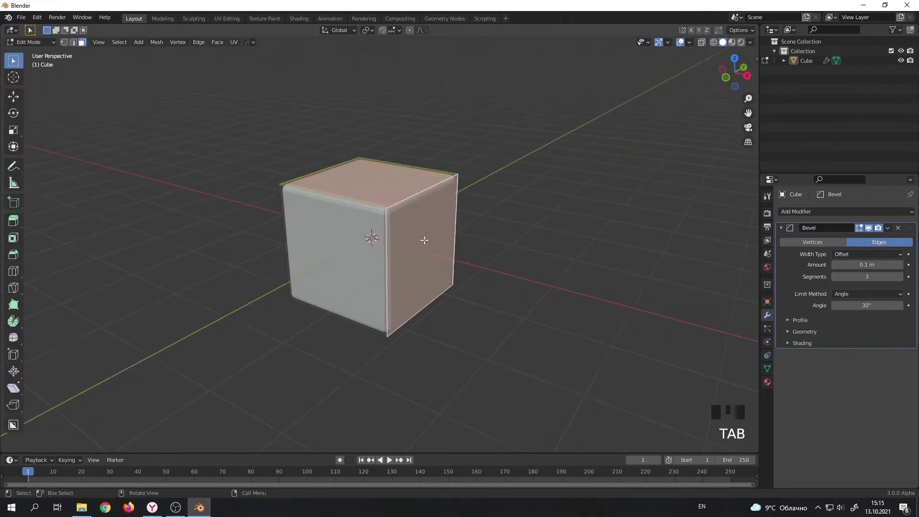
pyautogui.press('a')
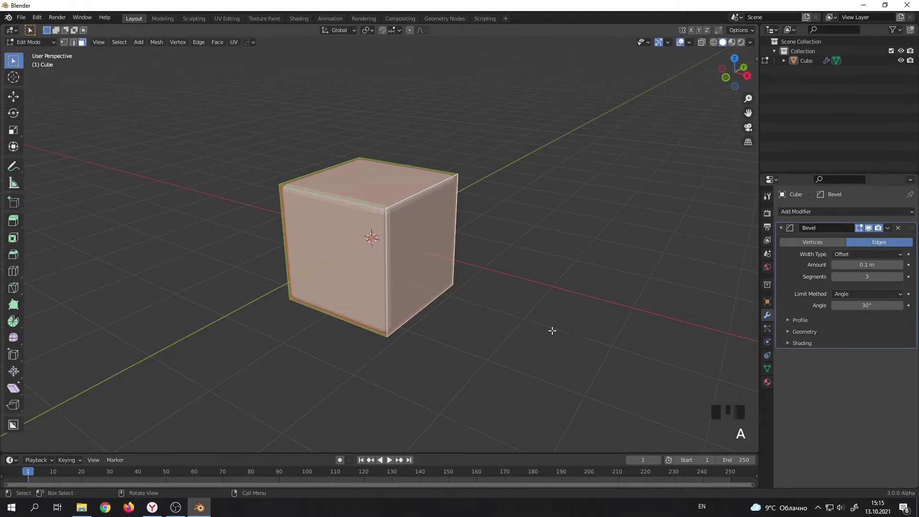
pyautogui.press('s')
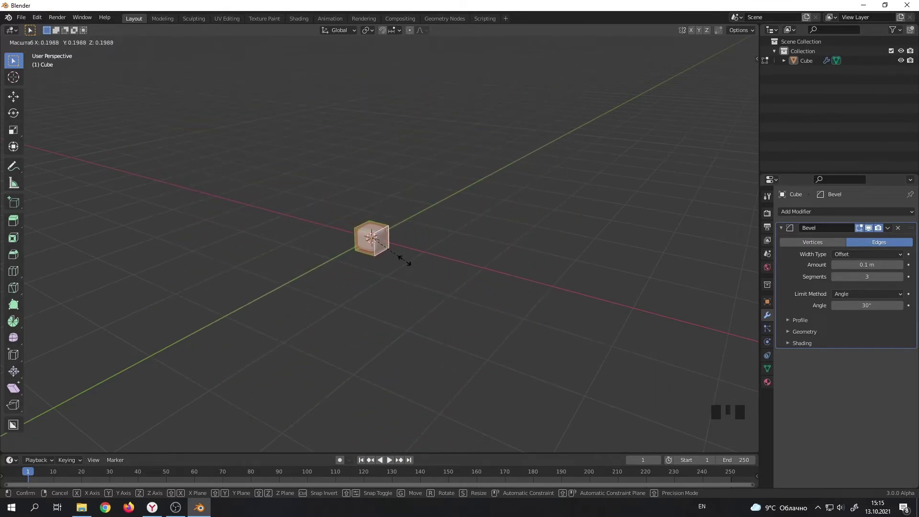
pyautogui.scroll(3)
pyautogui.press('s')
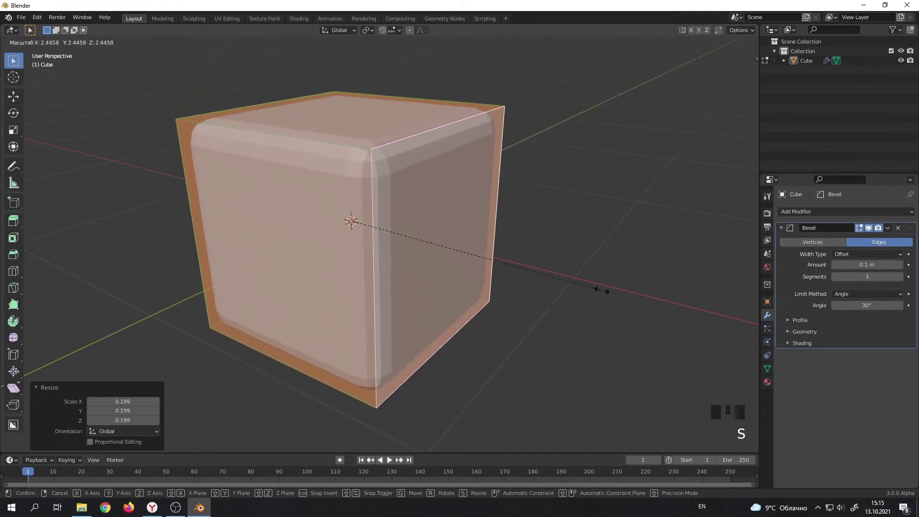
pyautogui.scroll(-3)
pyautogui.press('s')
# Scale the cube object to about 1.97× and apply its scale with Ctrl+A.
pyautogui.press('Tab')
pyautogui.click(425, 227)
pyautogui.press('s')
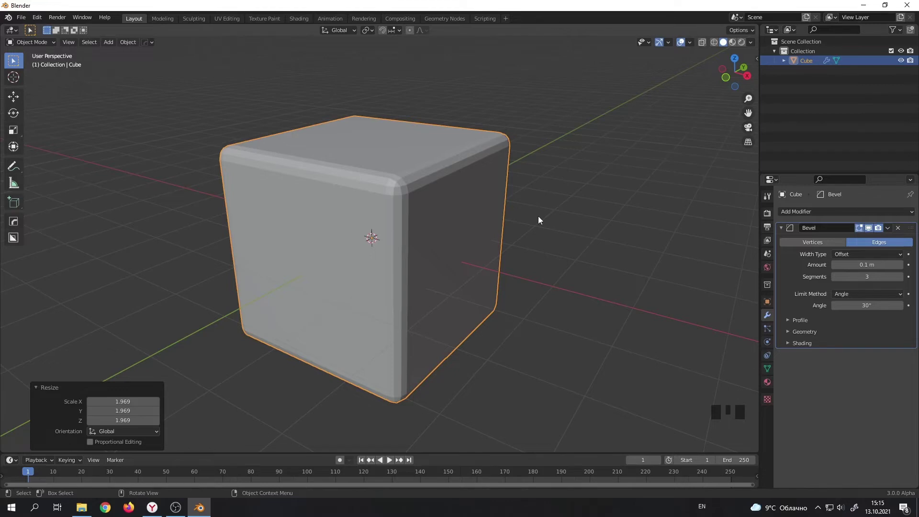
pyautogui.press('ctrl+a')
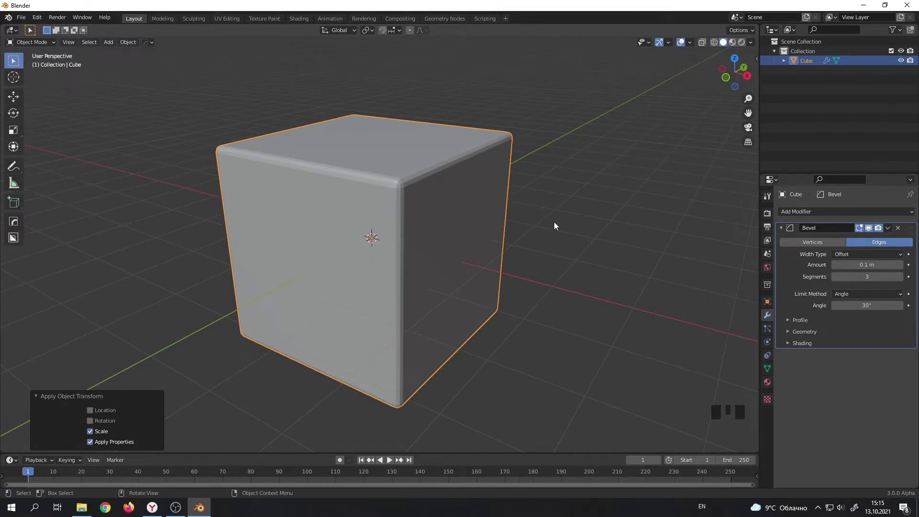
# Scale and rotate the cube object, apply the transform, then enter Edit Mode and undo the rotation.
pyautogui.moveTo(557, 225); pyautogui.dragTo(655, 290)
pyautogui.press('s')
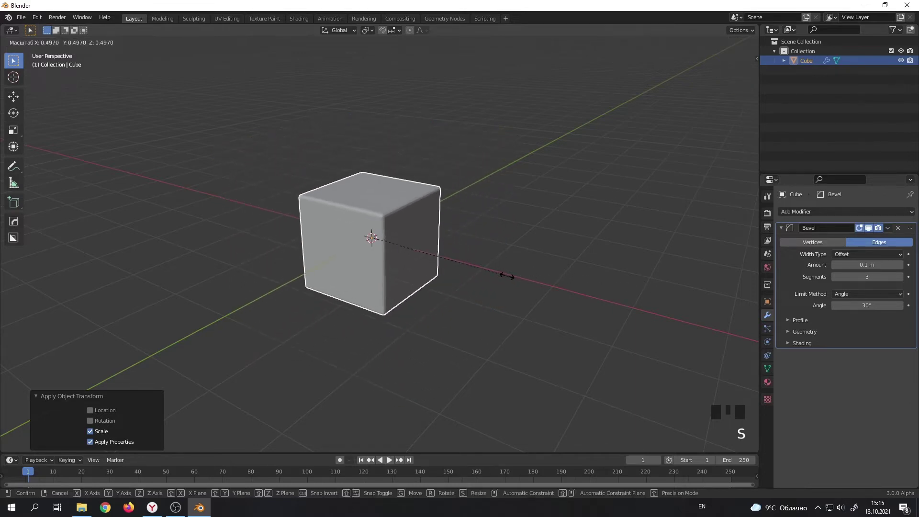
pyautogui.press('r')
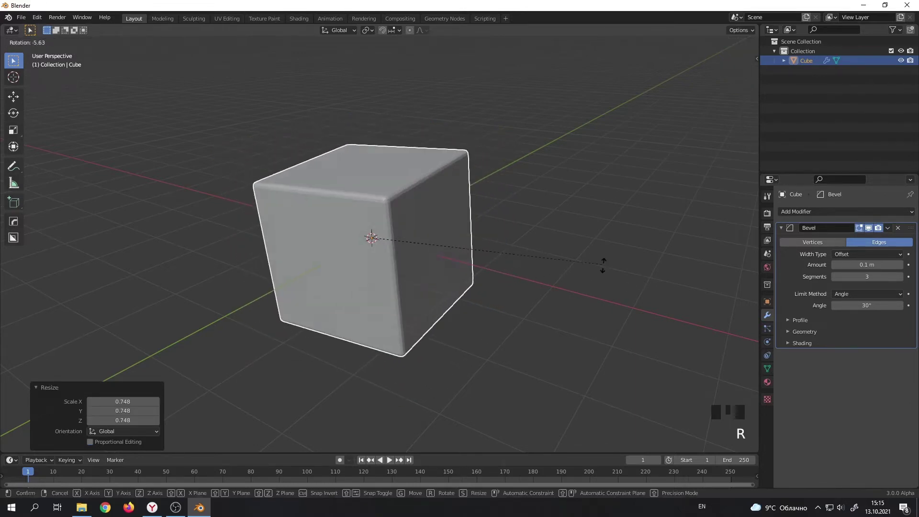
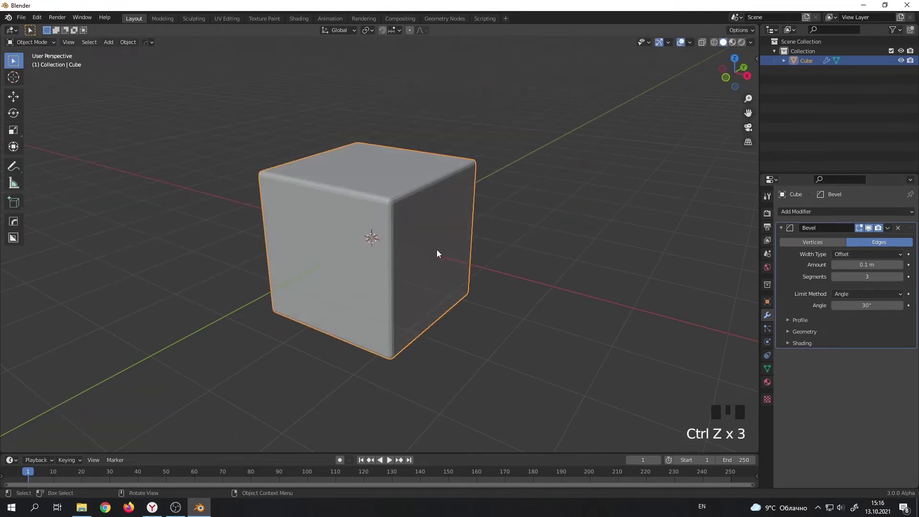
pyautogui.press('ctrl+a')
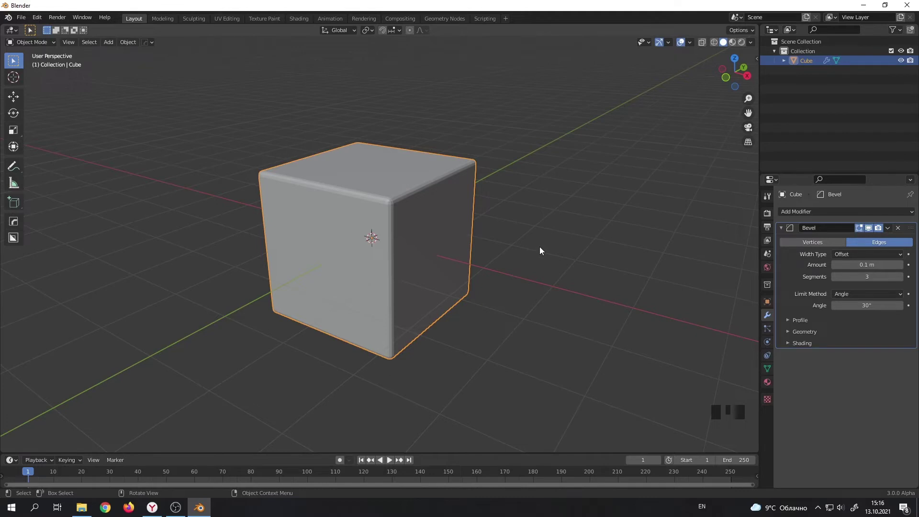
pyautogui.press('Tab')
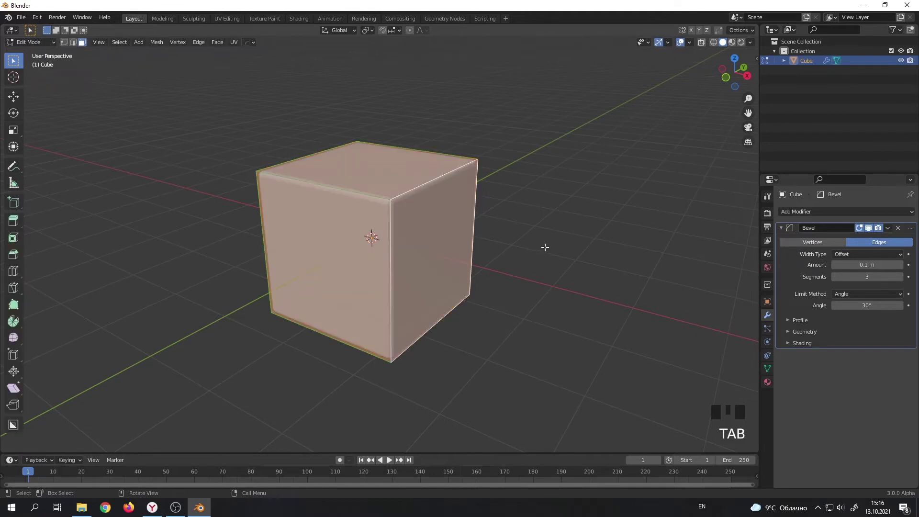
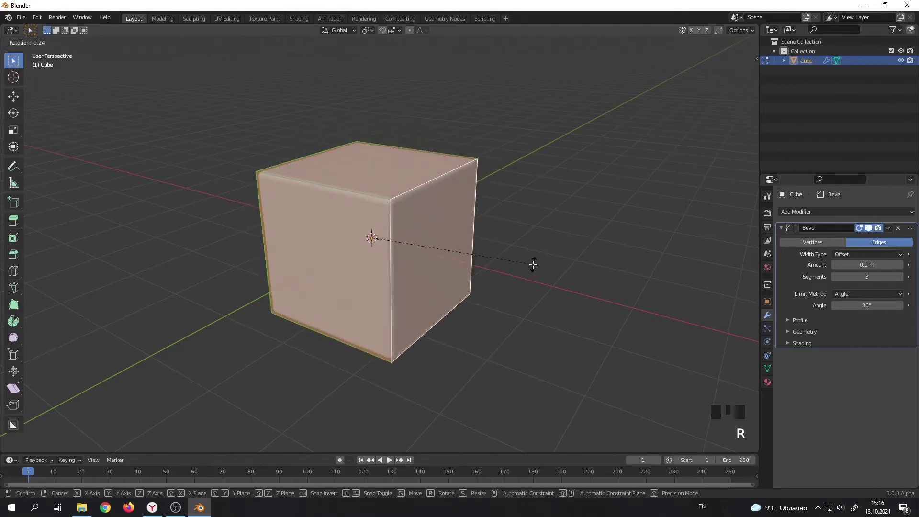
pyautogui.press('ctrl+z')
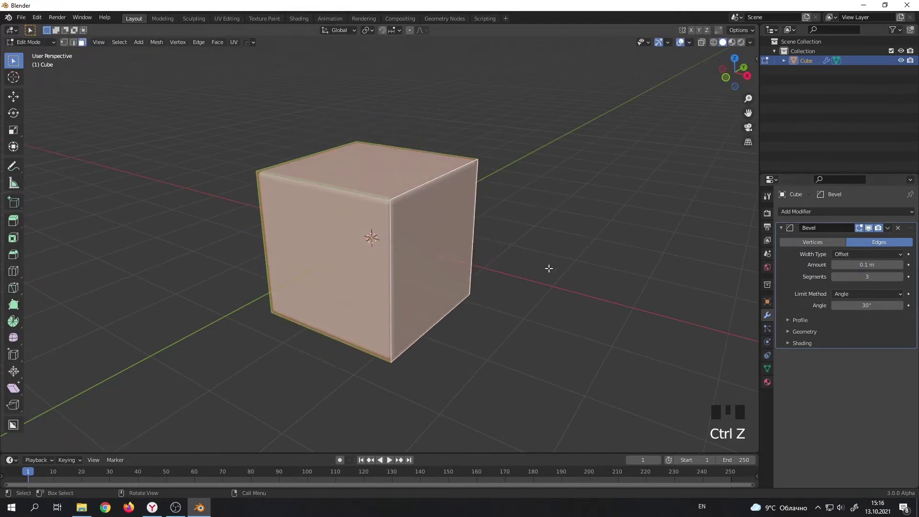
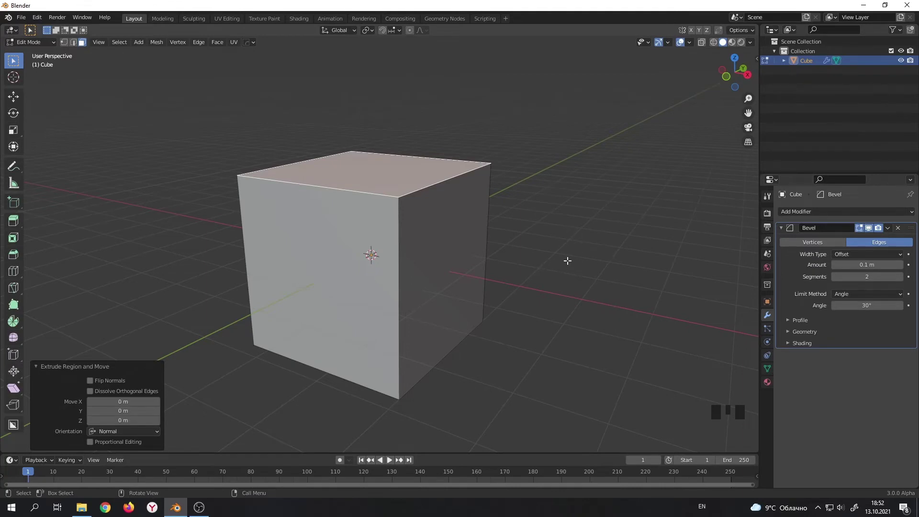
pyautogui.press('ctrl+z')
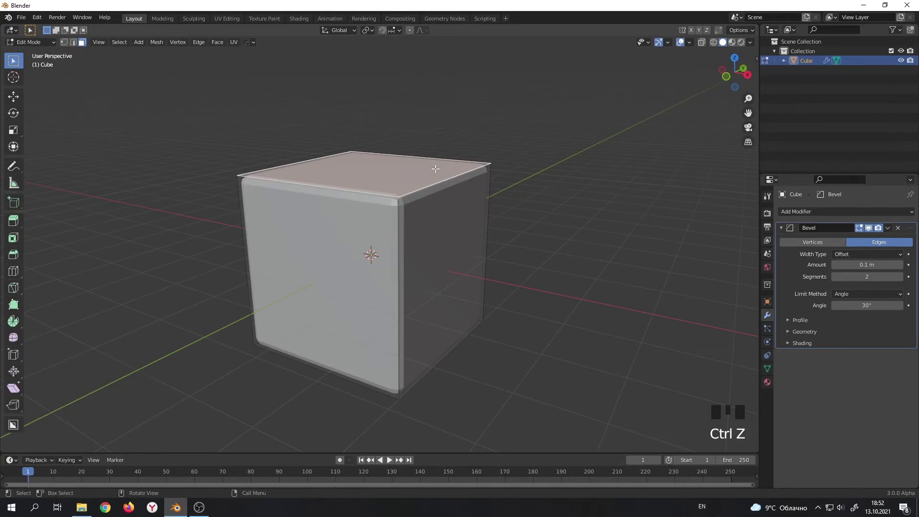
pyautogui.press('e')
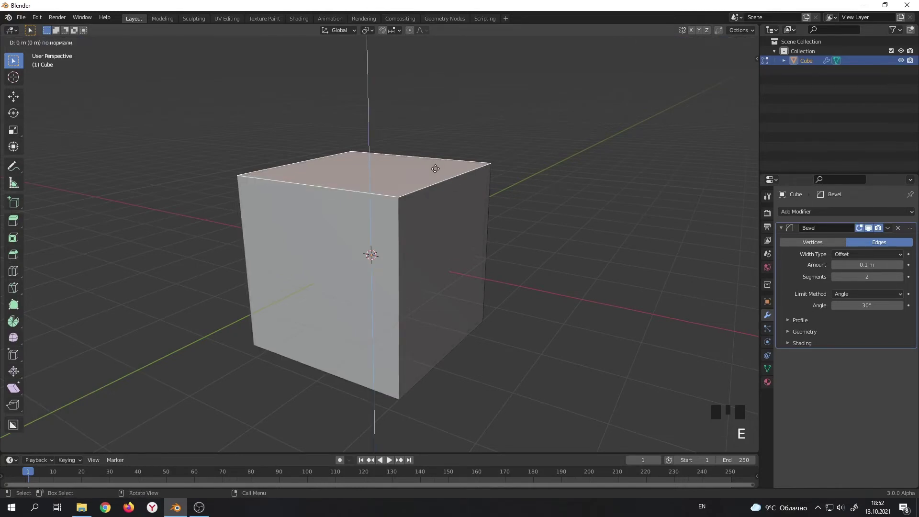
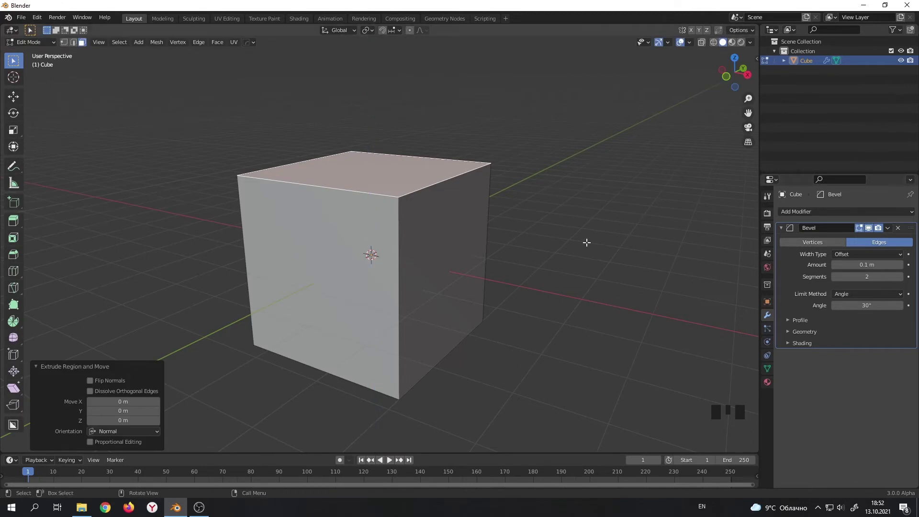
pyautogui.press('Tab')
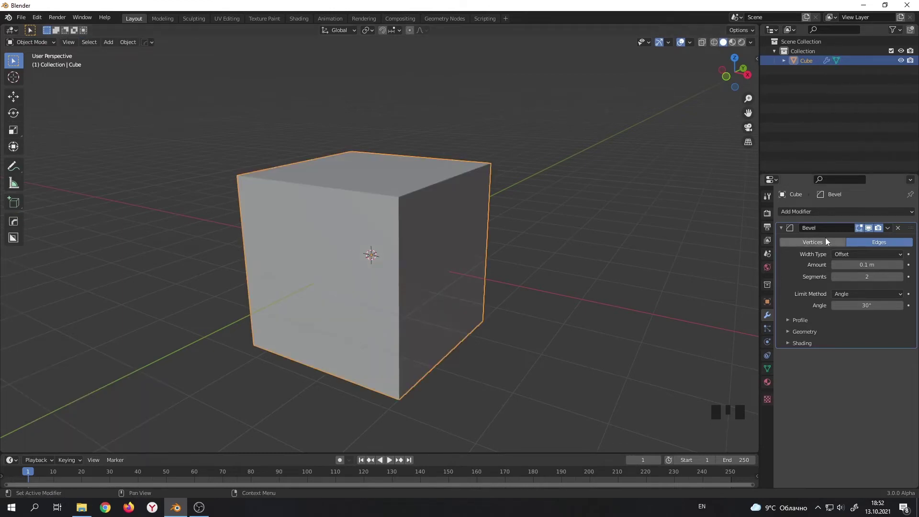
pyautogui.click(873, 232)
pyautogui.click(872, 232)
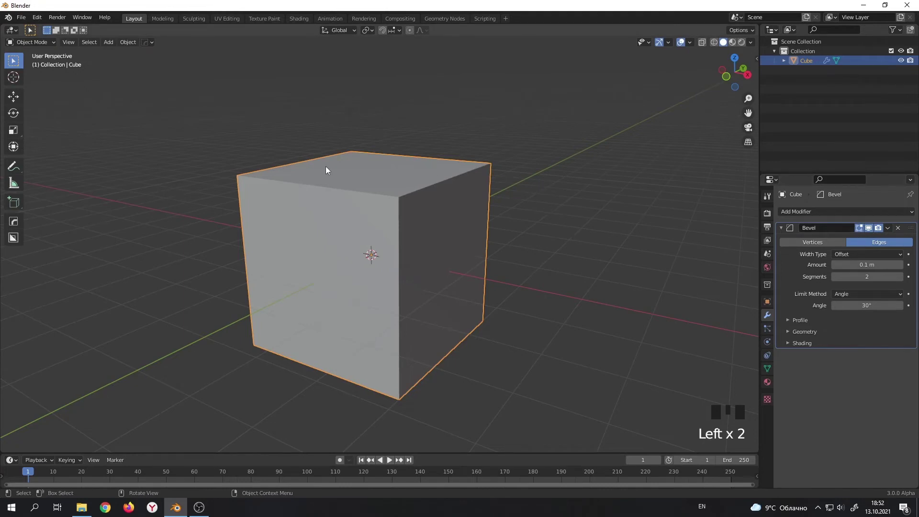
pyautogui.press('Tab')
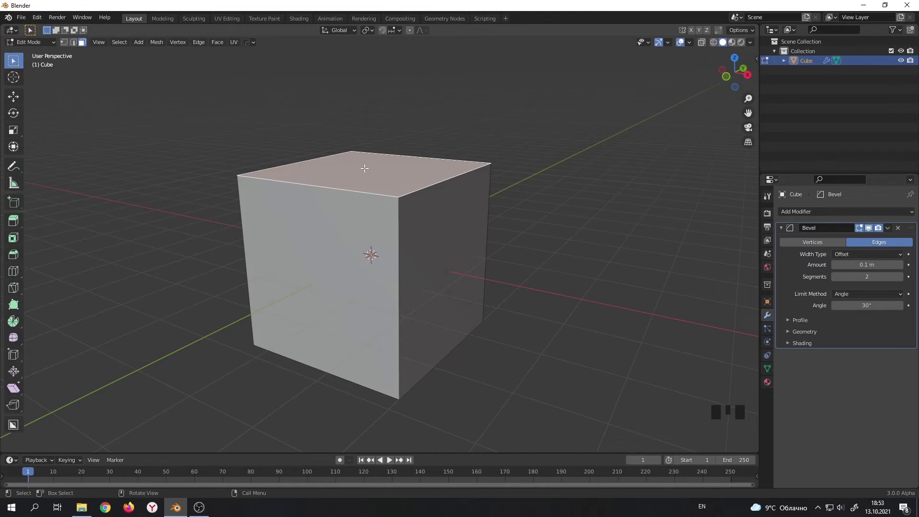
pyautogui.press('g')
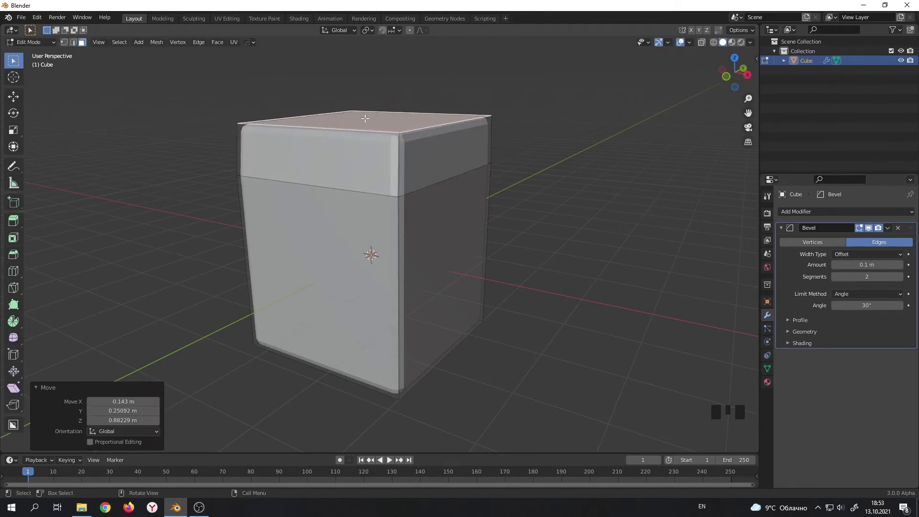
pyautogui.press('ctrl+z')
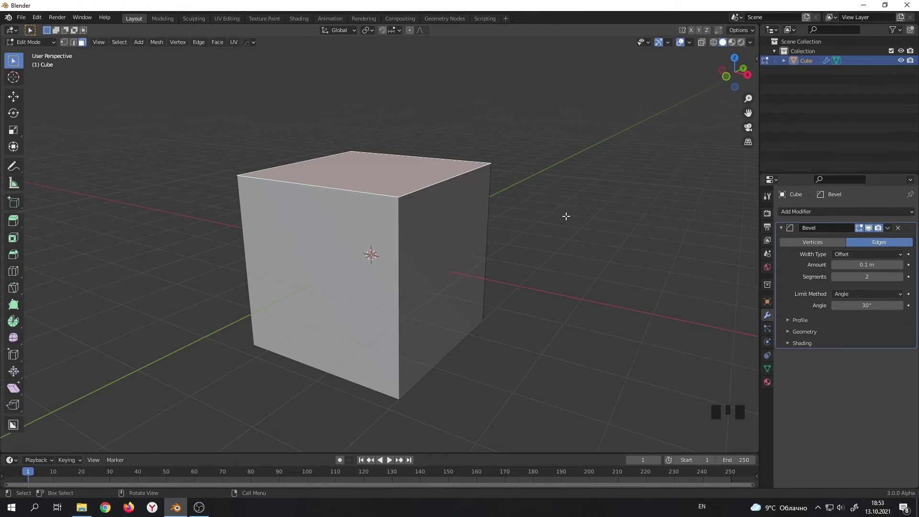
pyautogui.press('Tab')
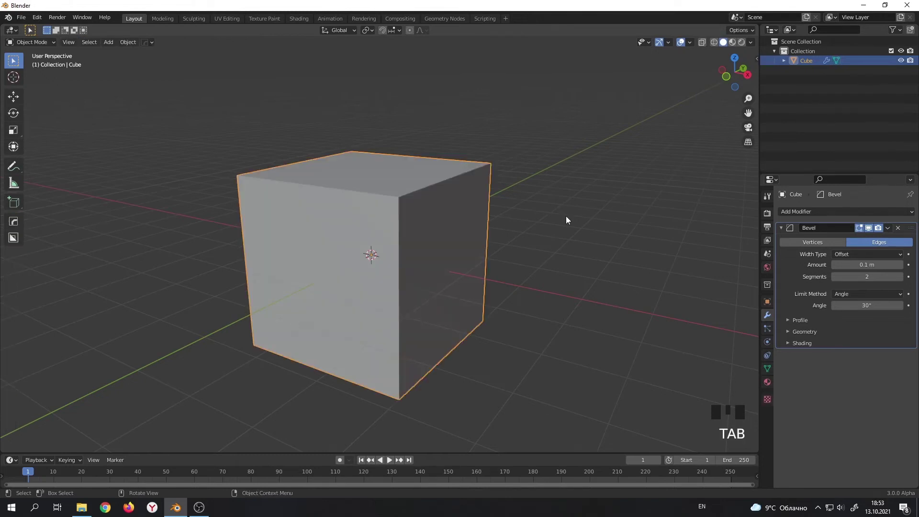
# Select all vertices, merge duplicates by distance, and enable Auto Merge.
pyautogui.press('Tab')
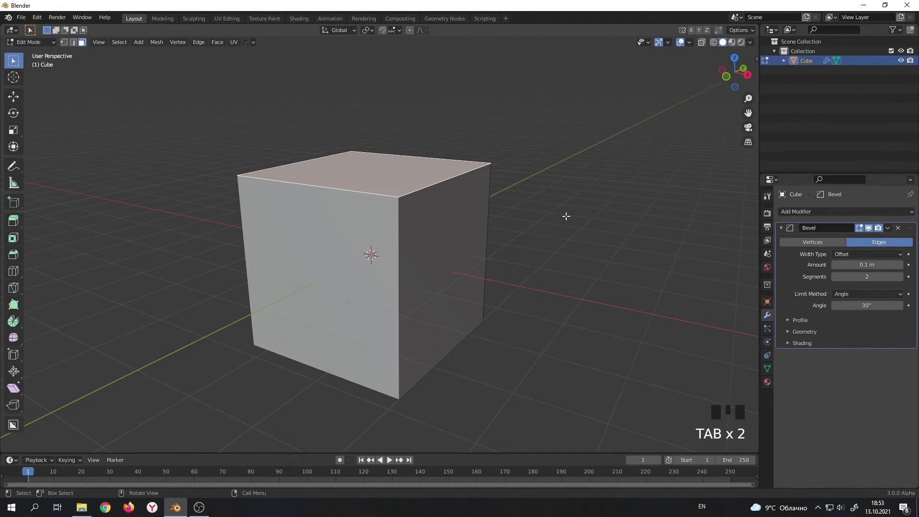
pyautogui.press('1')
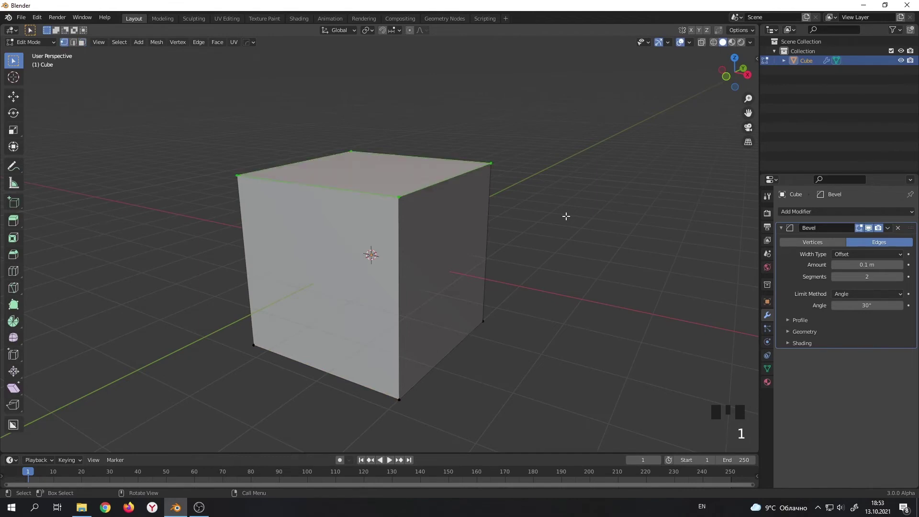
pyautogui.press('a')
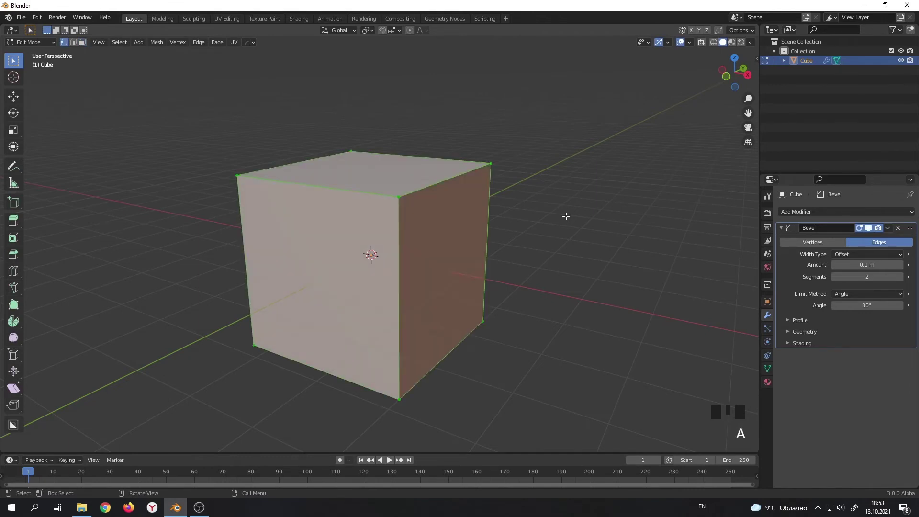
pyautogui.press('m')
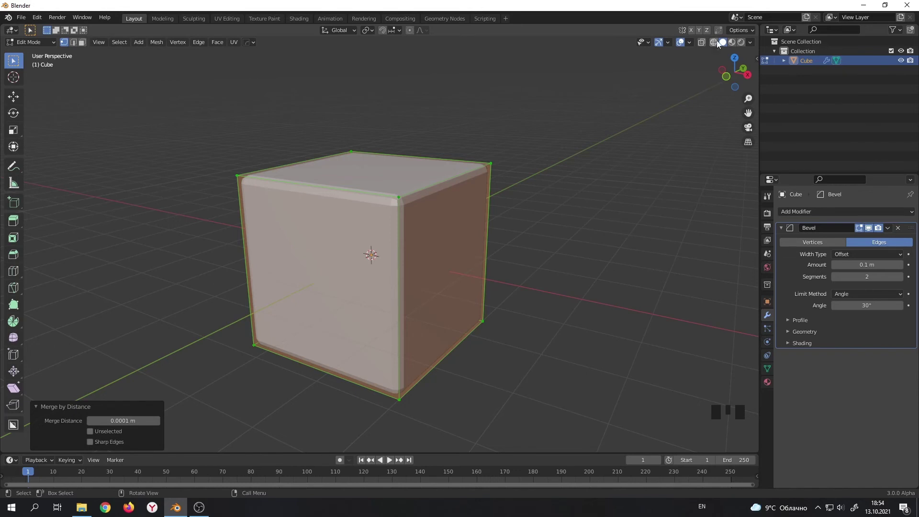
pyautogui.click(723, 30)
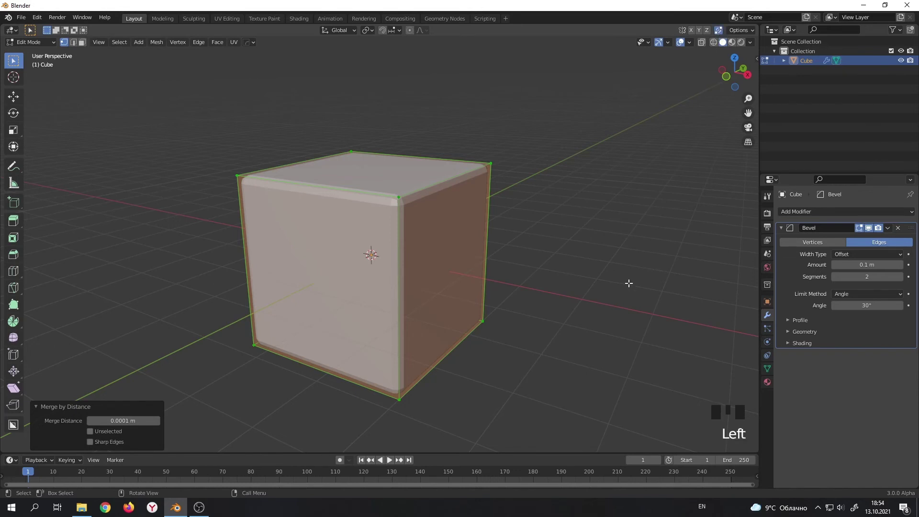
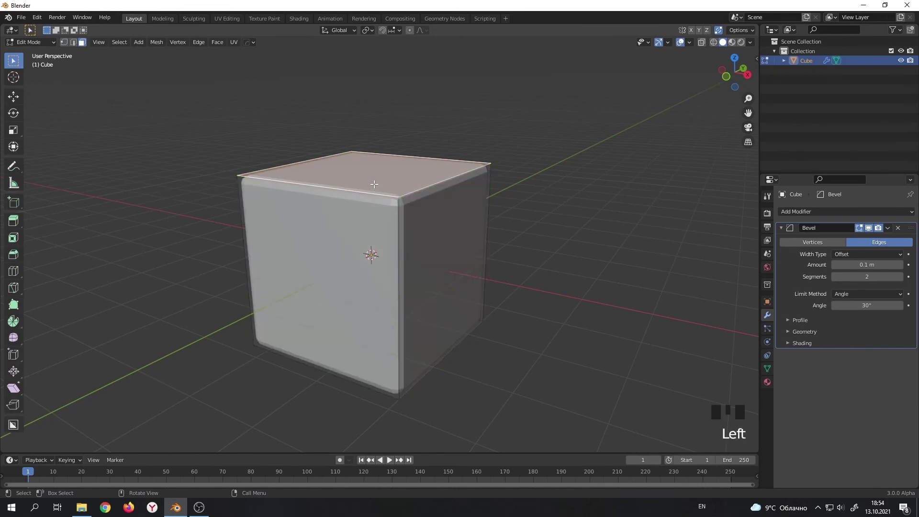
# Extrude the top face in place with zero offset to create overlapping geometry.
pyautogui.press('e')
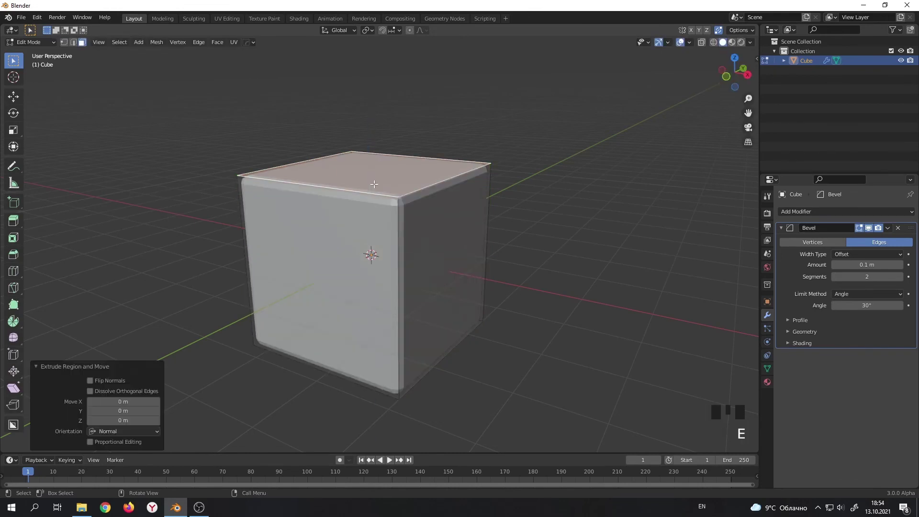
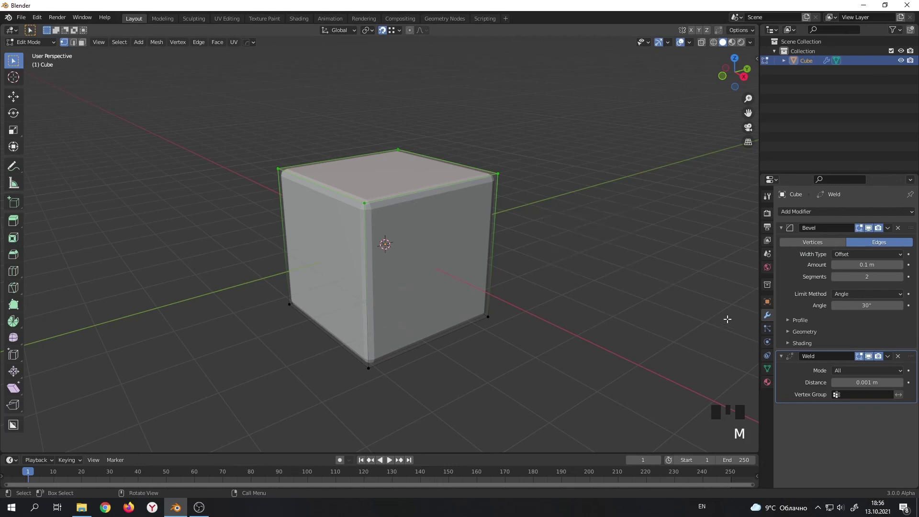
# Test the Weld modifier above and below Bevel by extruding the top face and undoing.
pyautogui.moveTo(913, 360); pyautogui.dragTo(906, 223)
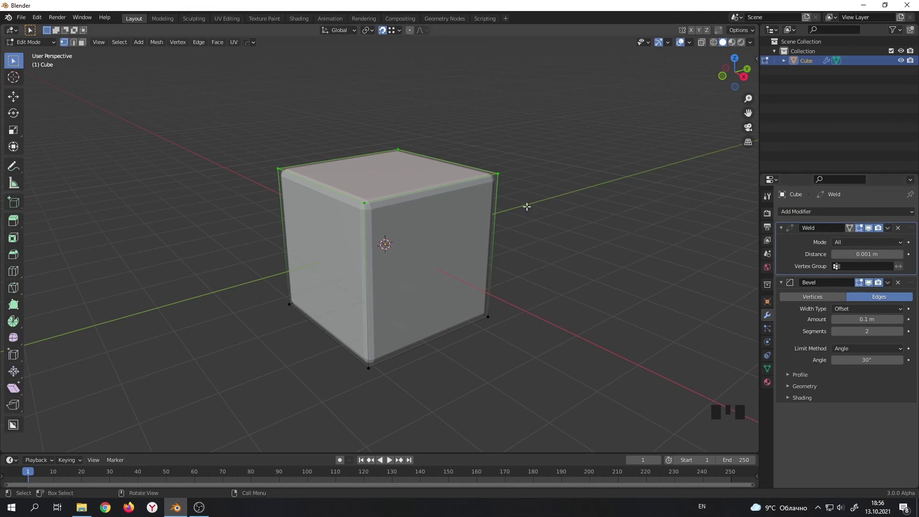
pyautogui.moveTo(915, 229); pyautogui.dragTo(900, 375)
pyautogui.press('e')
pyautogui.press('ctrl+z')
pyautogui.press('e')
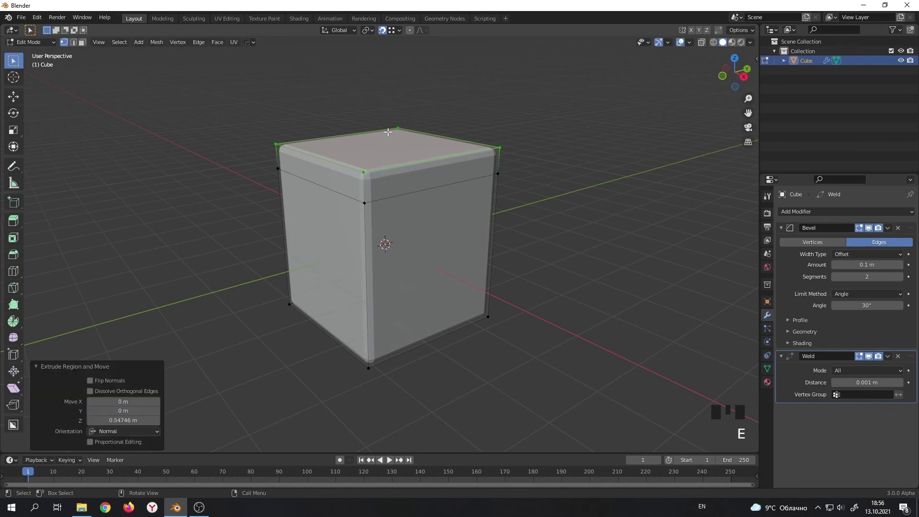
pyautogui.press('ctrl+z')
pyautogui.press('e')
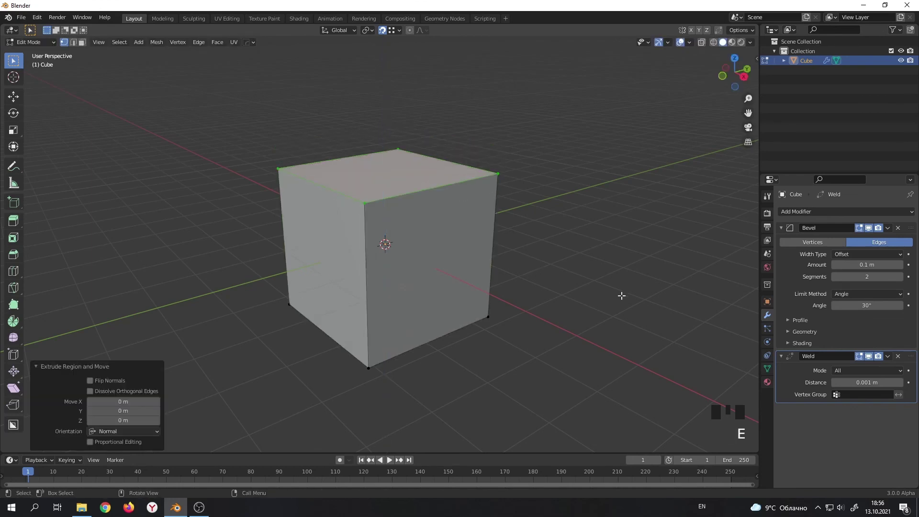
# Return to Object Mode and place the Weld modifier above Bevel for clean rounded edges.
pyautogui.press('Tab')
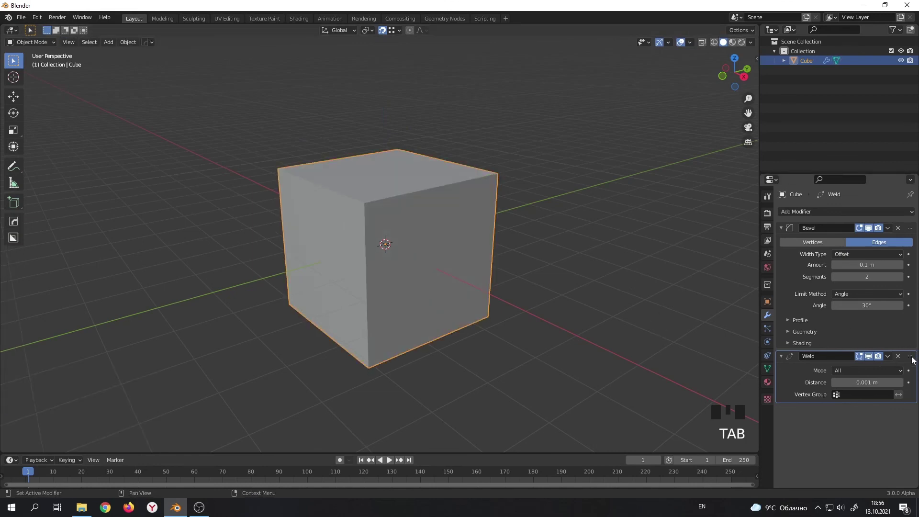
pyautogui.moveTo(915, 359); pyautogui.dragTo(909, 217)
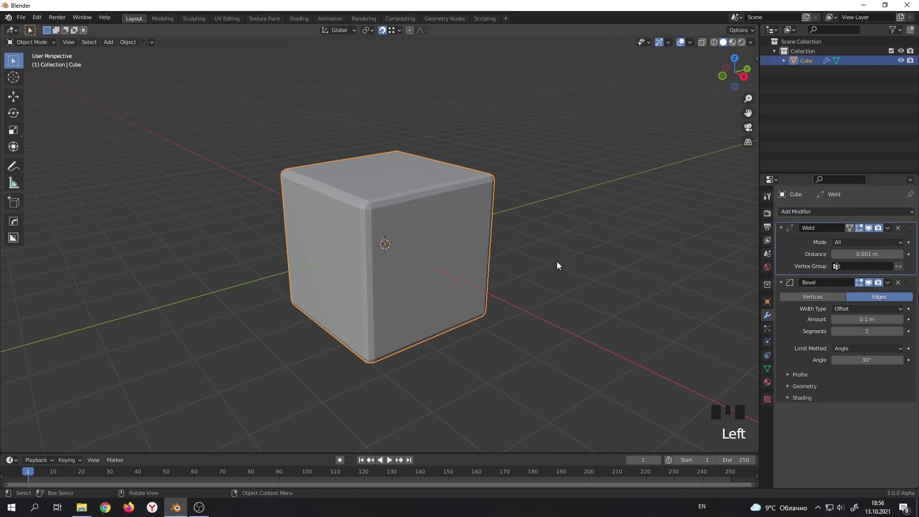